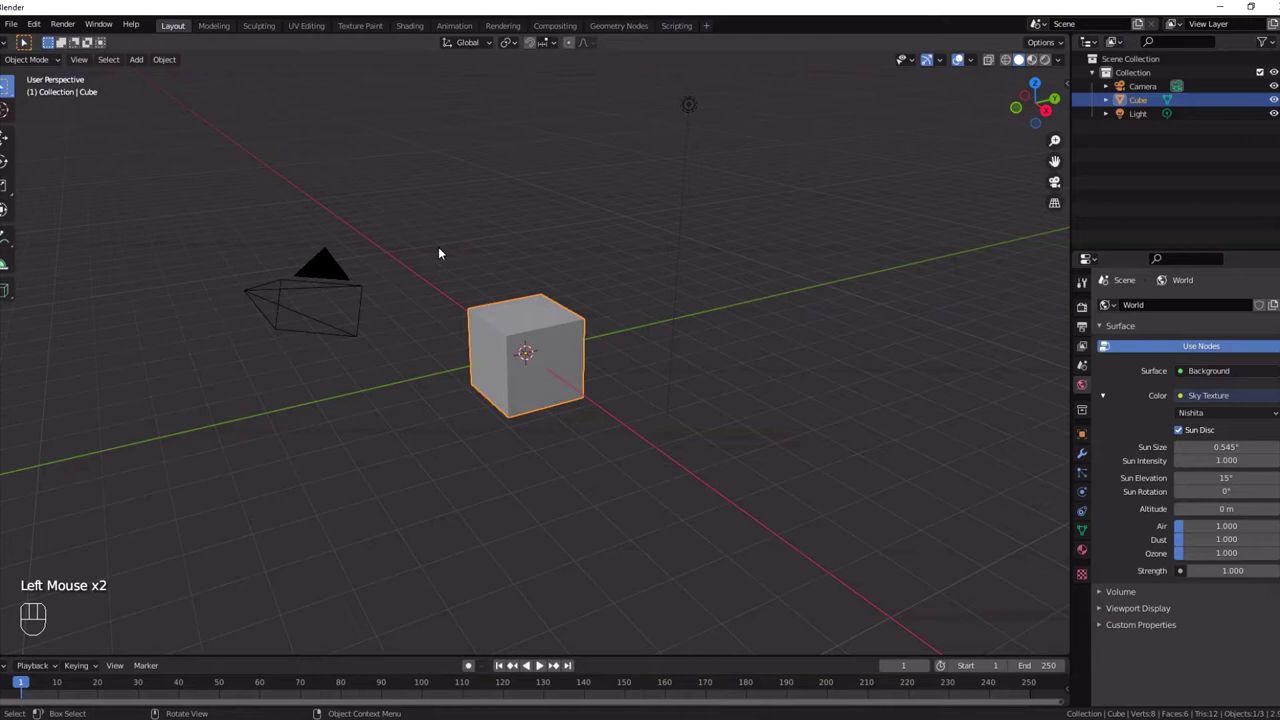
# Step: Delete the default cube, add a plane and scale it up large, then select the camera
pyautogui.press('x')
pyautogui.press('shift+a')
pyautogui.press('s')
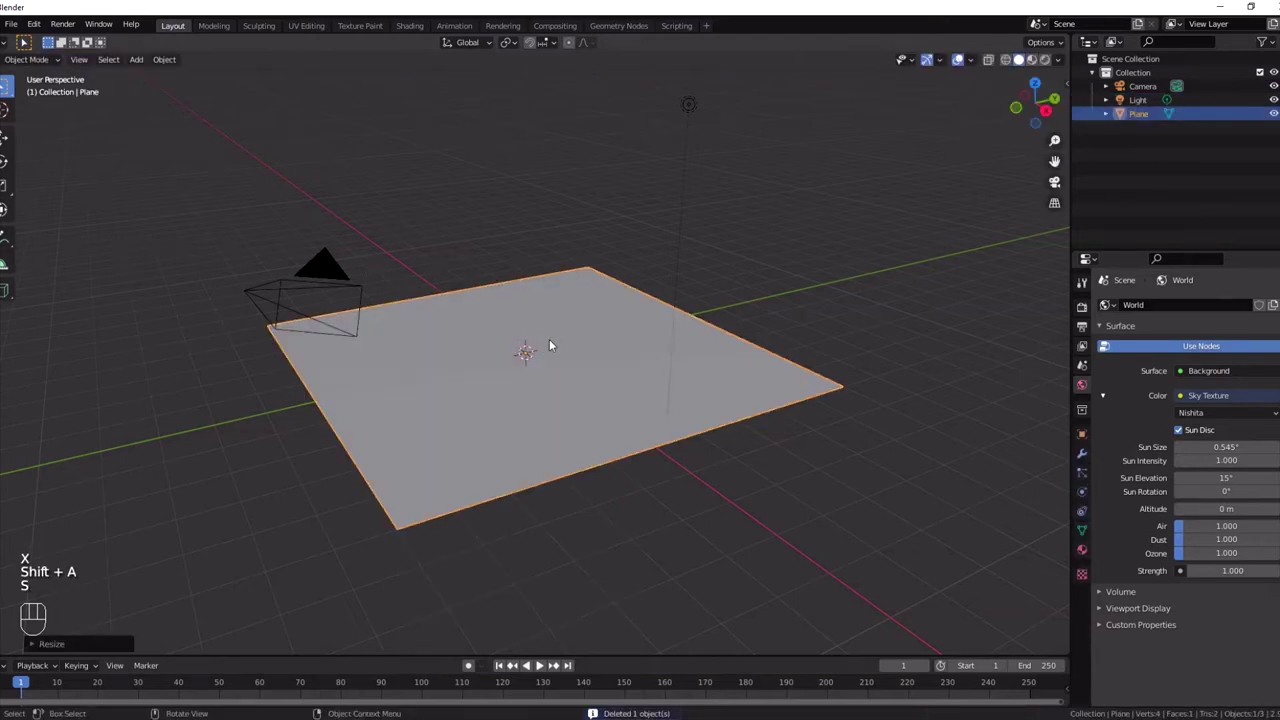
pyautogui.click(694, 109)
# Step: Look through the camera and move and rotate it to frame the plane from a lowered position
pyautogui.press('x')
pyautogui.click(327, 277)
pyautogui.press('g')
pyautogui.press('n')
pyautogui.press('n')
pyautogui.press('KP_0')
pyautogui.press('g')
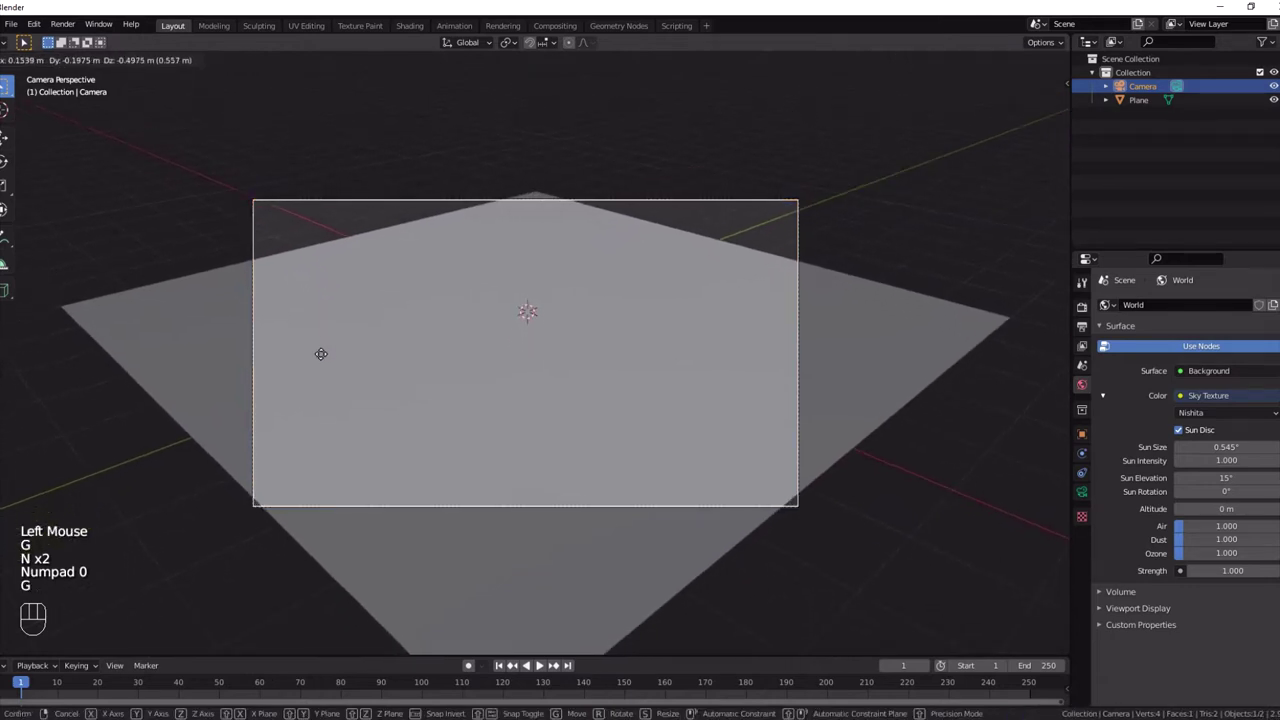
pyautogui.press('r')
pyautogui.press('g')
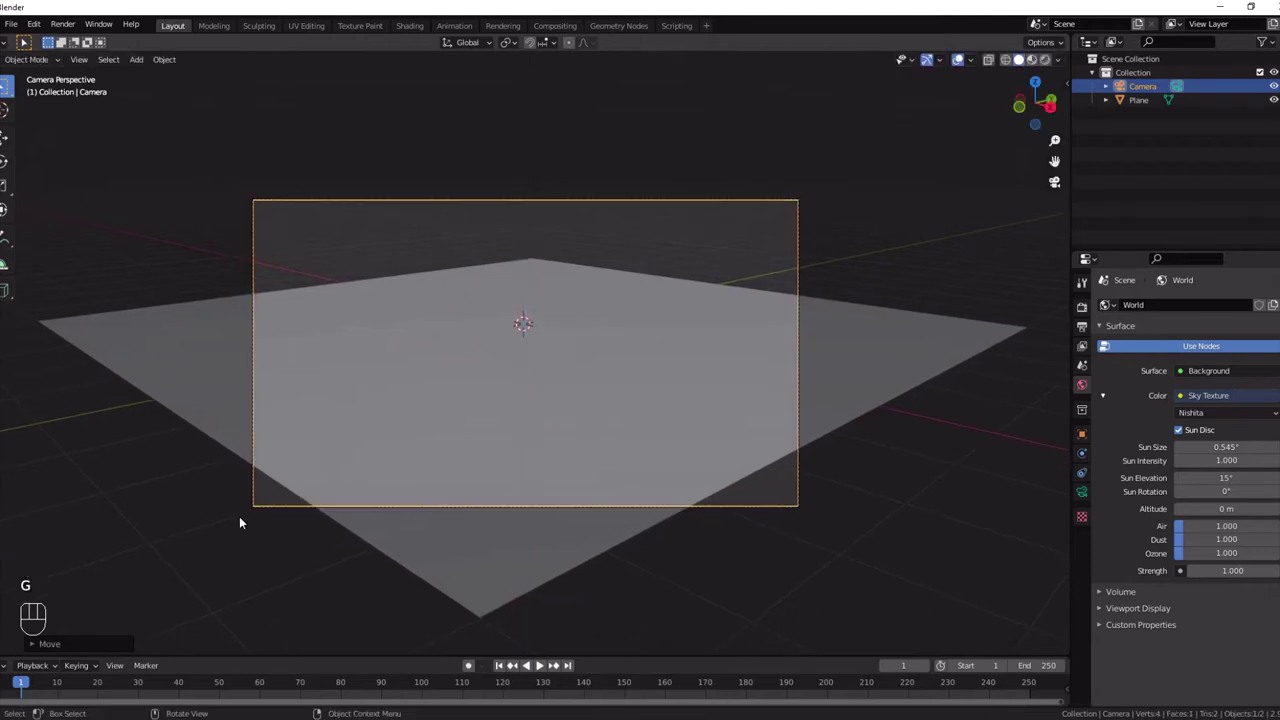
# Step: Switch the viewport to Material Preview shading so the sky texture lights the scene
pyautogui.click(12, 25)
pyautogui.click(1052, 56)
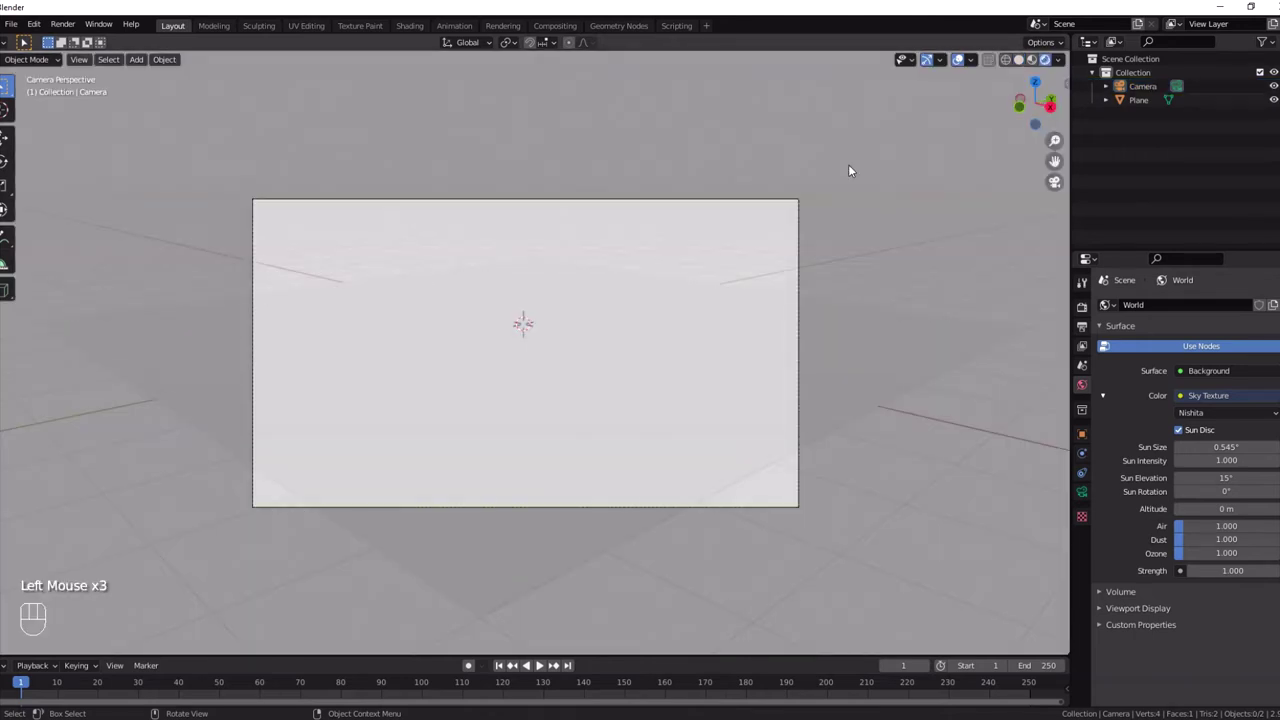
# Step: Set the render engine to Cycles and start quitting via the File menu, reaching the save prompt
pyautogui.click(1087, 306)
pyautogui.moveTo(1210, 309); pyautogui.dragTo(1203, 351)
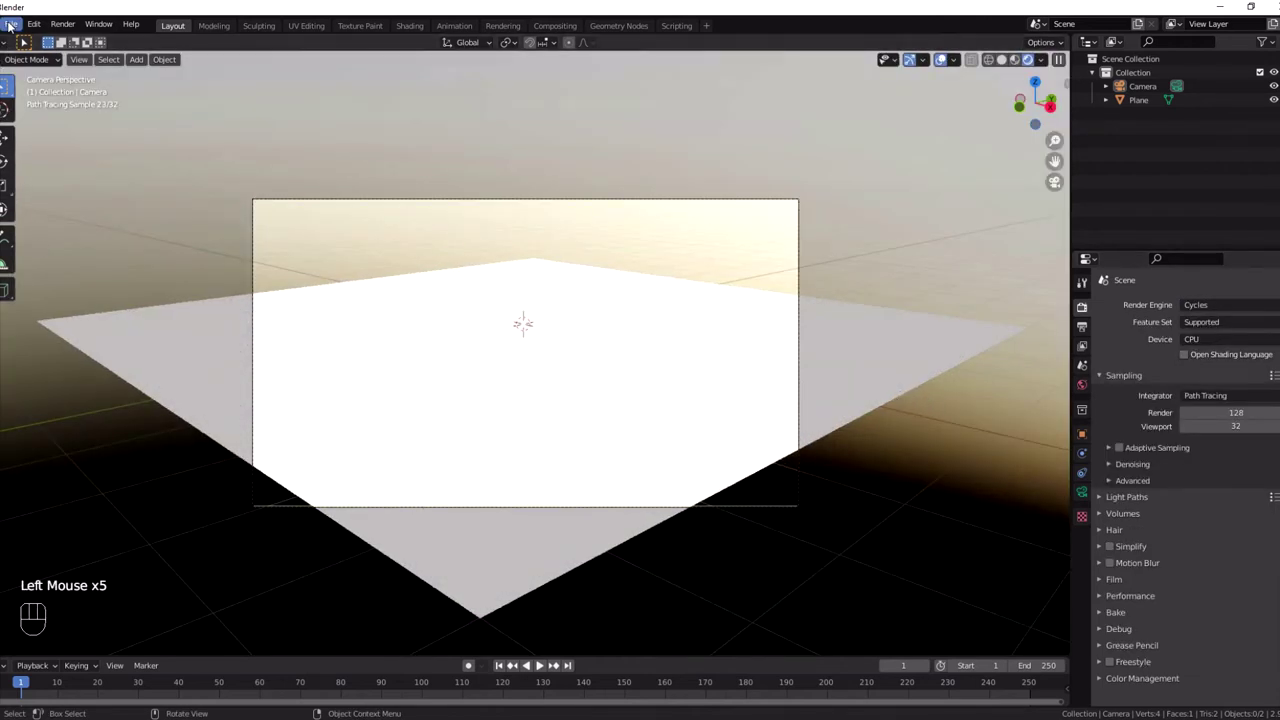
pyautogui.moveTo(13, 25); pyautogui.dragTo(163, 276)
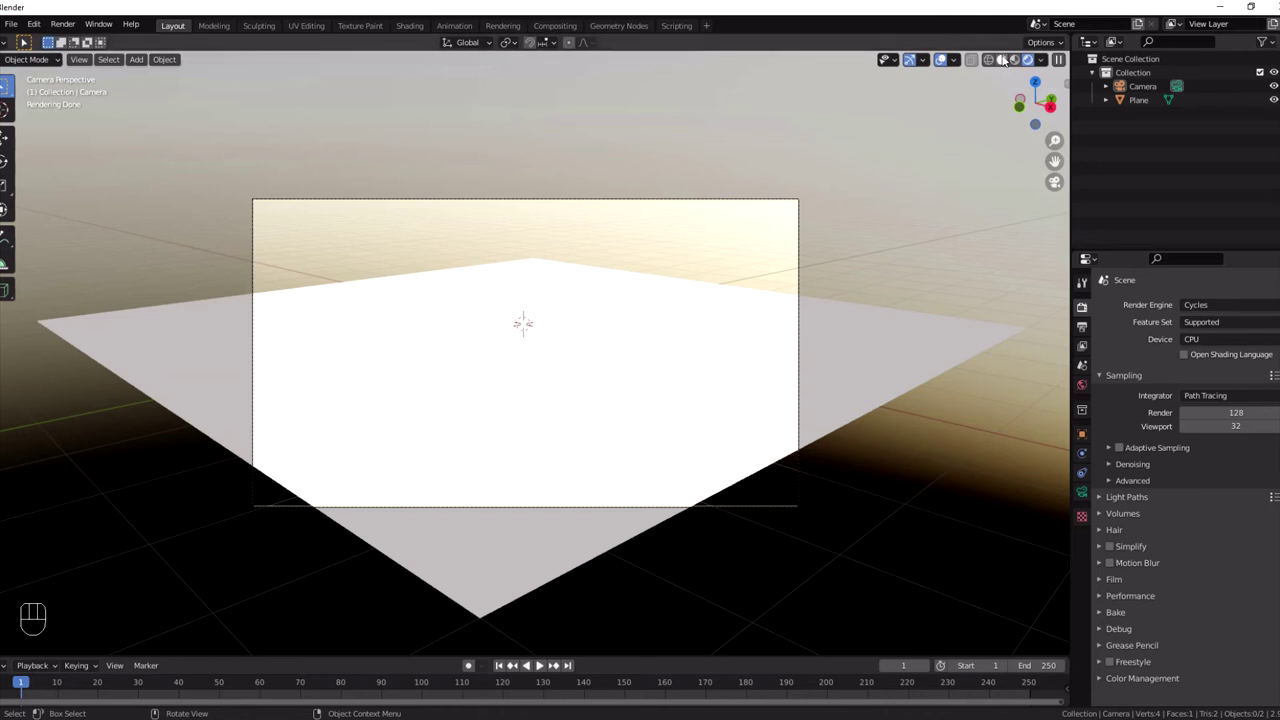